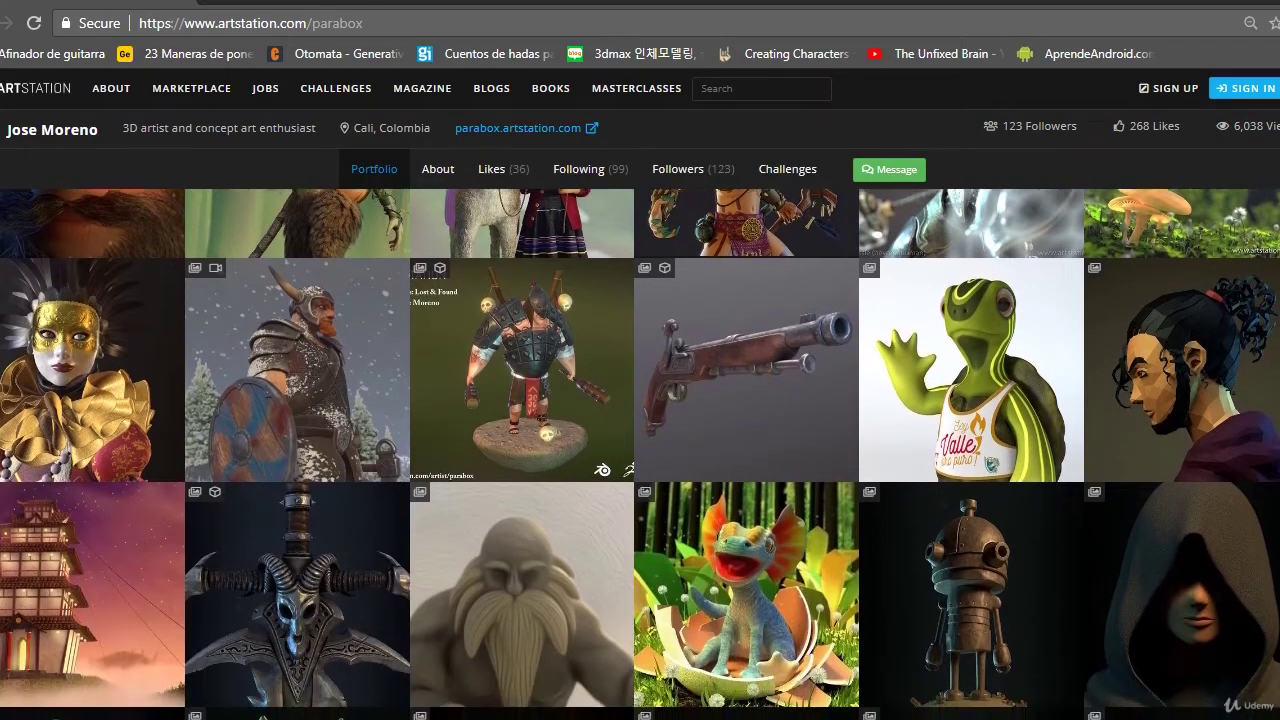
- Demonstrate modeling hotkeys on the axe — grab, rotate, extrude, loop cut — and undo the changes
{"action": "key", "text": "d"}
{"action": "key", "text": "d"}
{"action": "key", "text": "d"}
{"action": "key", "text": "Escape"}
{"action": "key", "text": "shift+a"}
{"action": "key", "text": "g"}
{"action": "key", "text": "r"}
{"action": "key", "text": "Tab"}
{"action": "key", "text": "Tab"}
{"action": "key", "text": "e"}
{"action": "key", "text": "r"}
{"action": "key", "text": "g"}
{"action": "key", "text": "ctrl+r"}
{"action": "key", "text": "ctrl+z"}
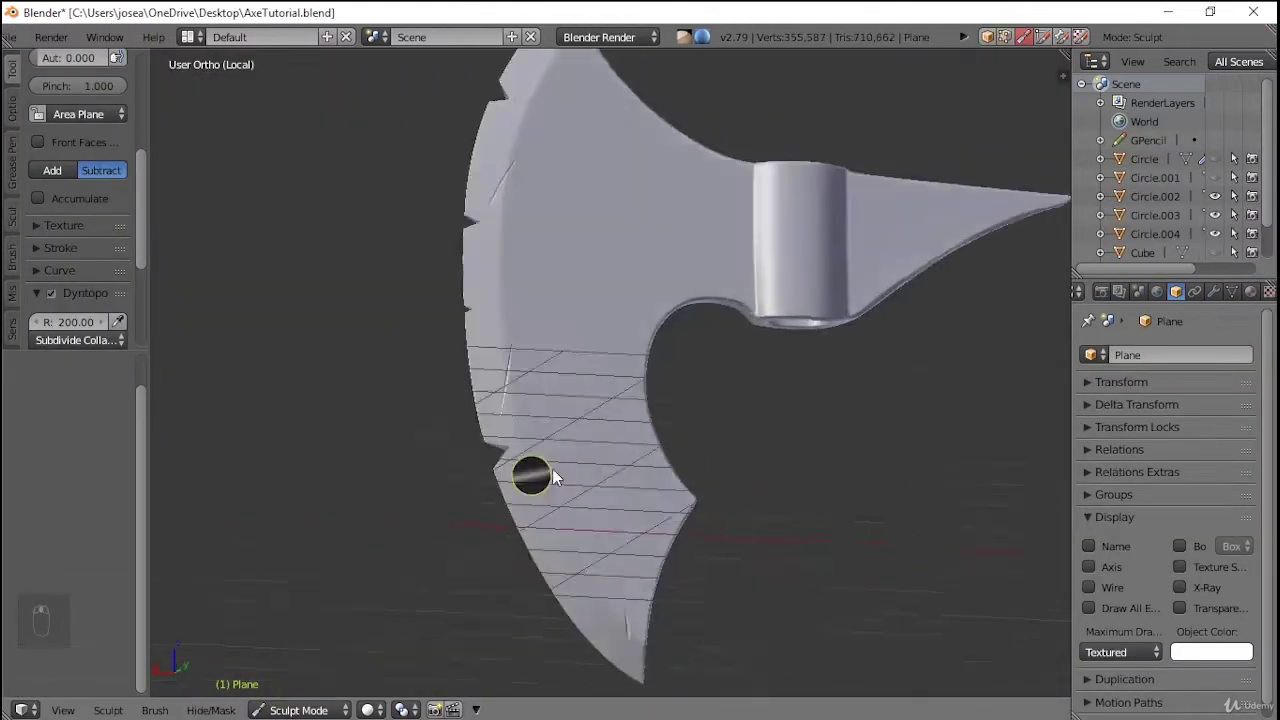
- Close AxeTutorial.blend and launch Blender 2.79 with the splash screen over the default scene
{"action": "left_click_drag", "start_coordinate": [349, 444], "coordinate": [643, 147]}
{"action": "left_click_drag", "start_coordinate": [513, 304], "coordinate": [446, 295]}
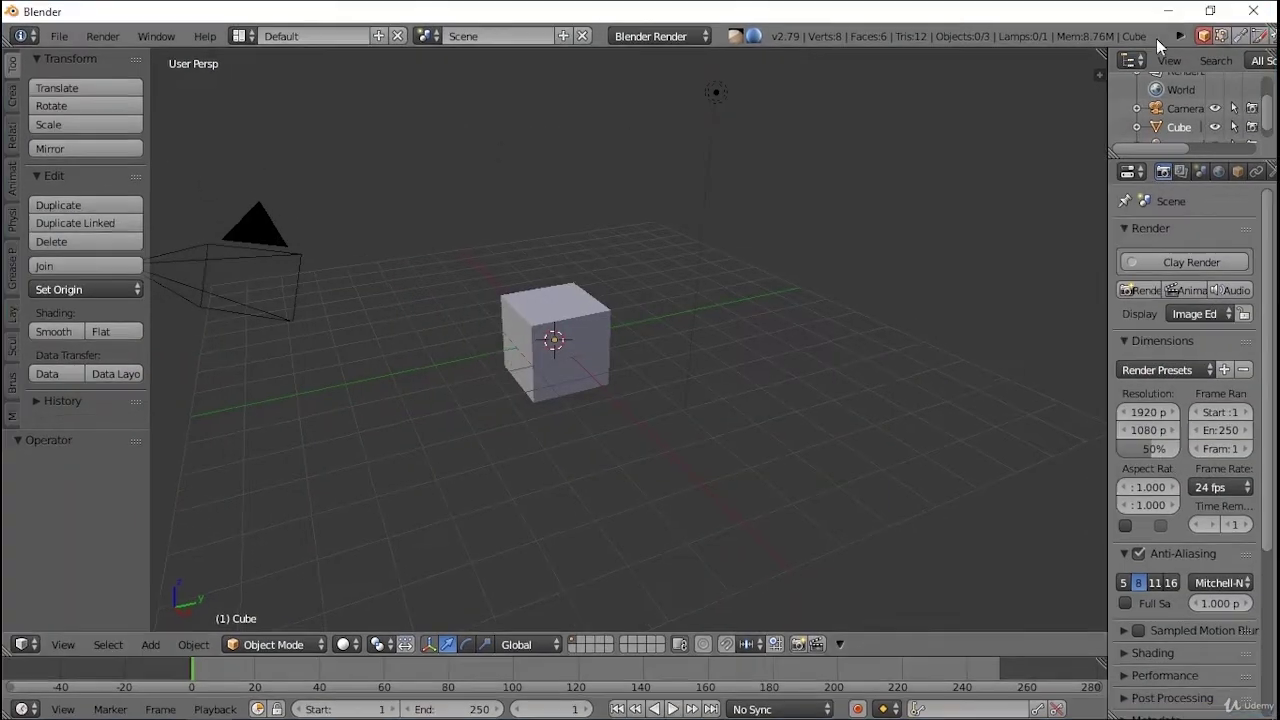
- View the default cube, camera and lamp from the front (Numpad 1)
{"action": "key", "text": "KP_1"}
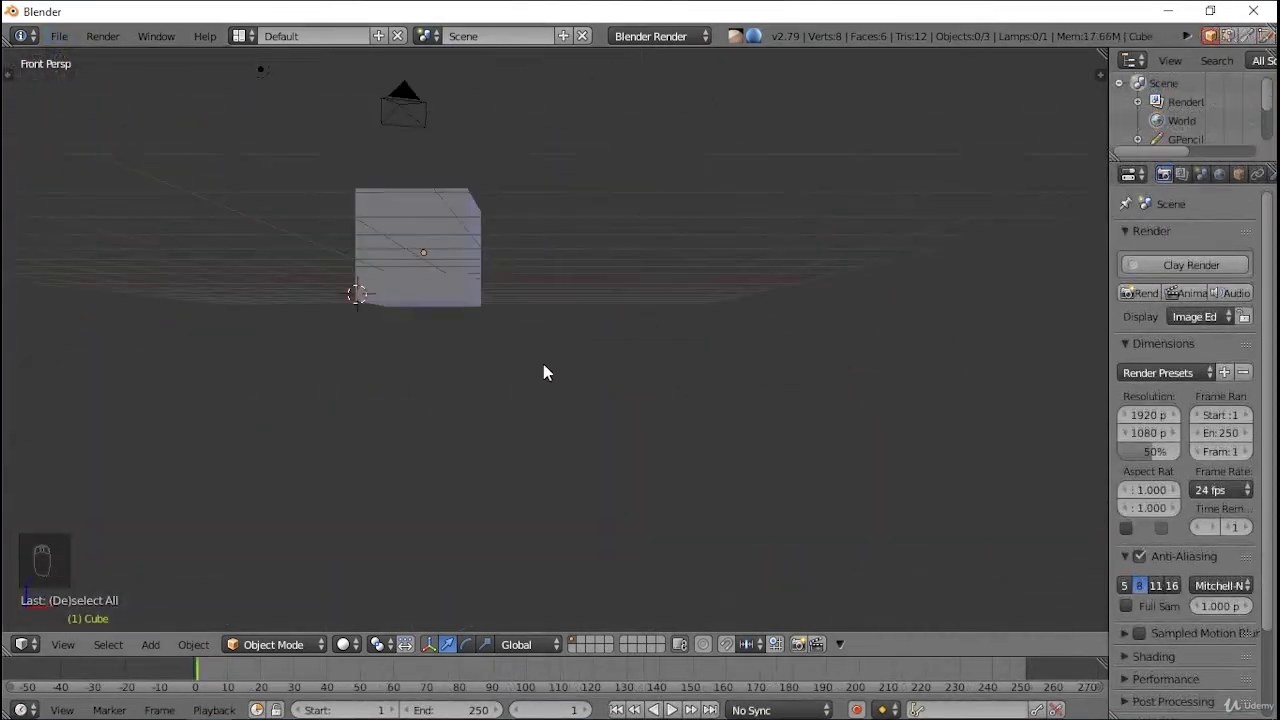
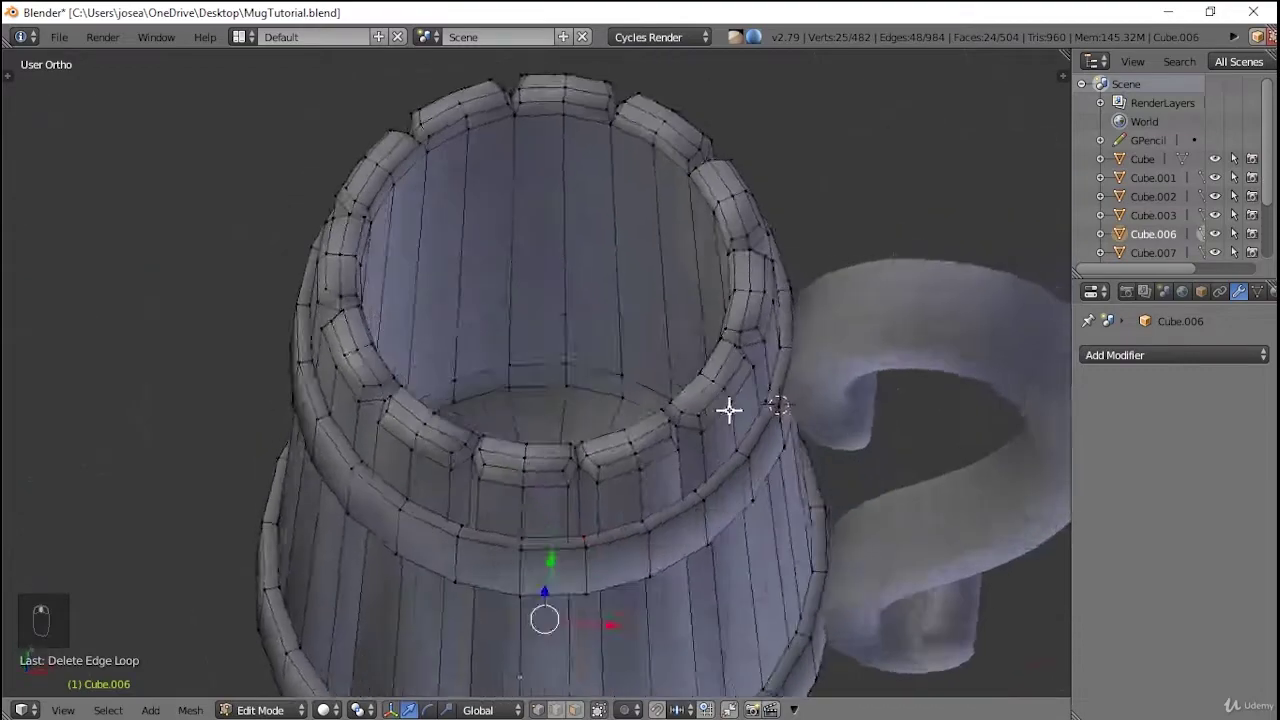
- Bring up the Delete menu for the mug's selected inner-wall edges, hovering Edge Loops
{"action": "key", "text": "x"}
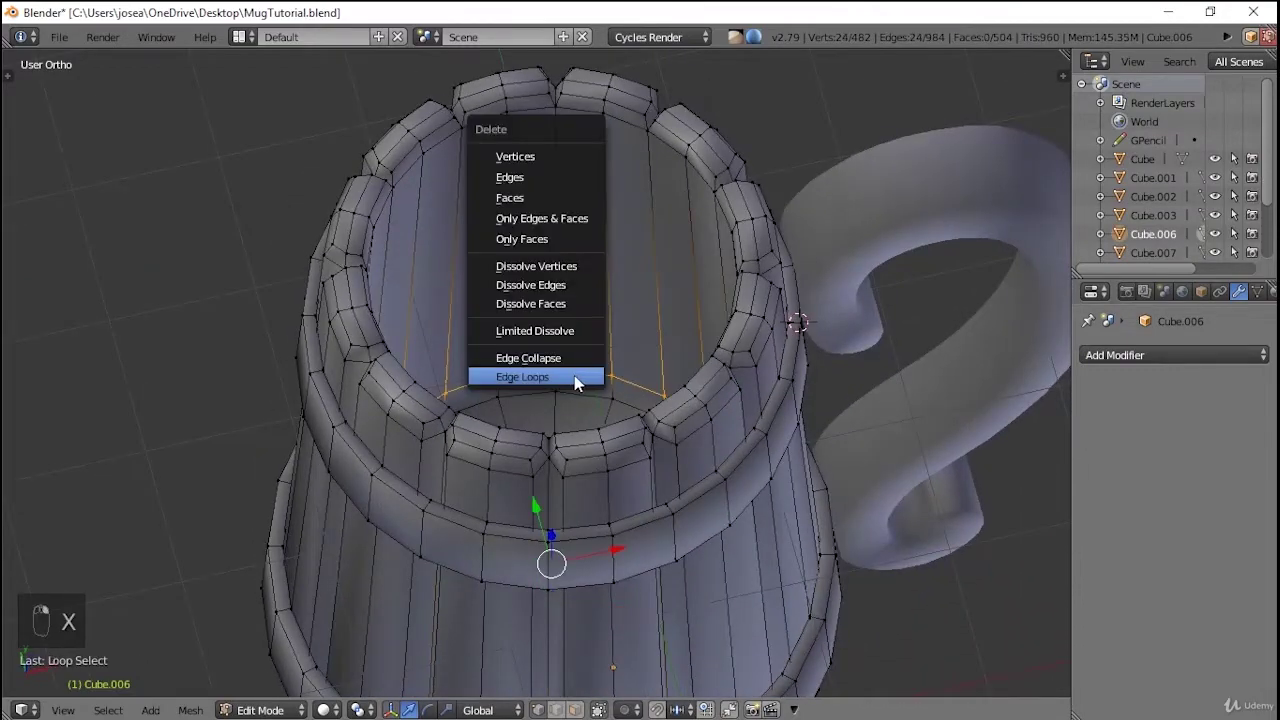